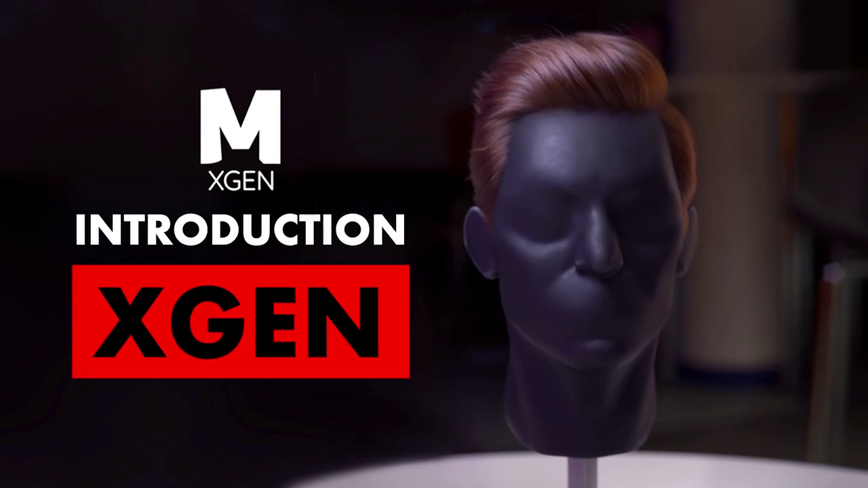
- Load the guide-work scene showing a bent XGen guide on a flat plane
double_click(395, 181)
- Add a Clumping modifier to the fur description and shape its Clump Scale ramp
key("w")
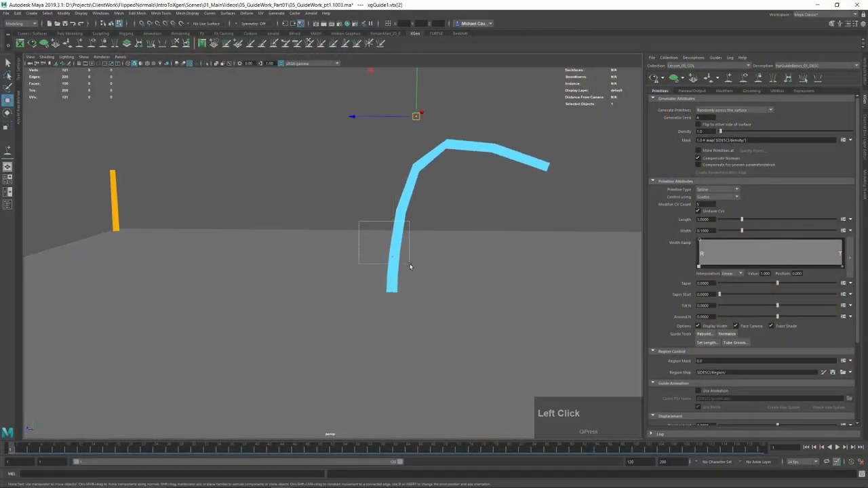
left_click(364, 226)
left_click(363, 235)
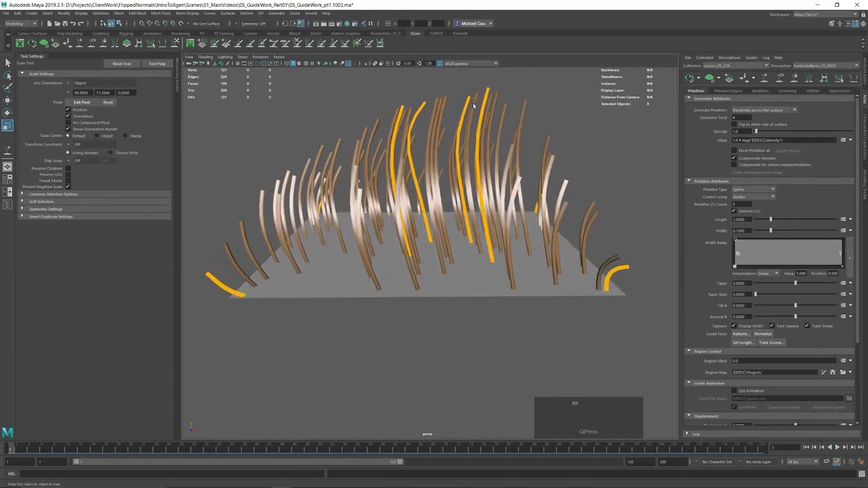
left_click(520, 112)
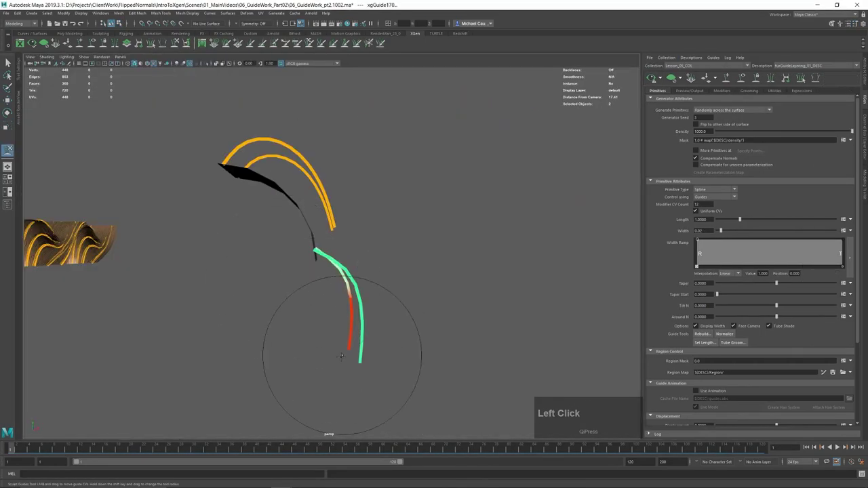
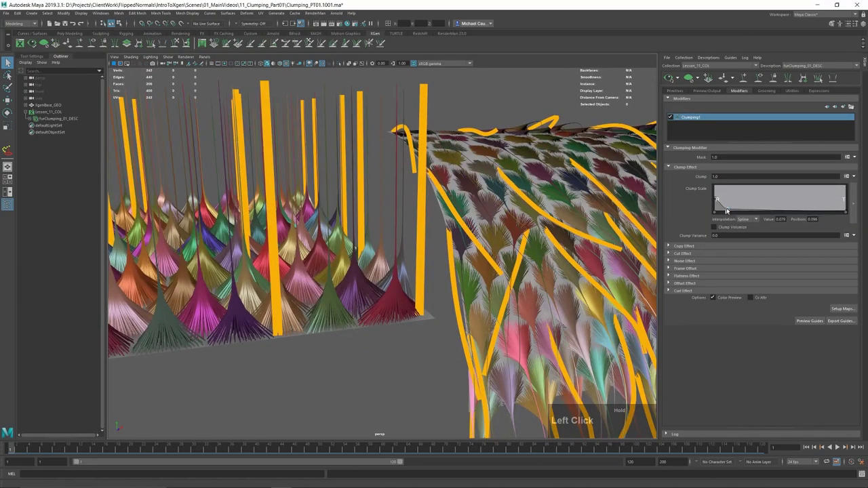
- Enable Noise and Offset on the clumping, edit the Noise Scale ramp and set Offset to 1
left_click(690, 213)
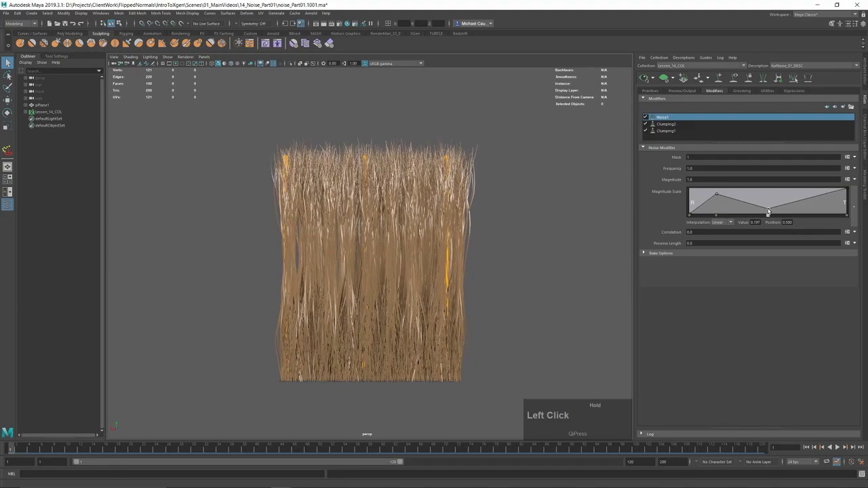
key("1")
key("Return")
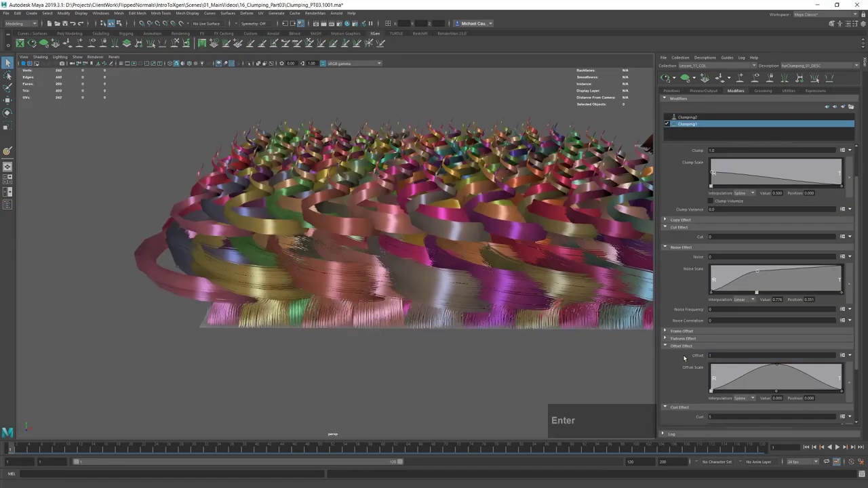